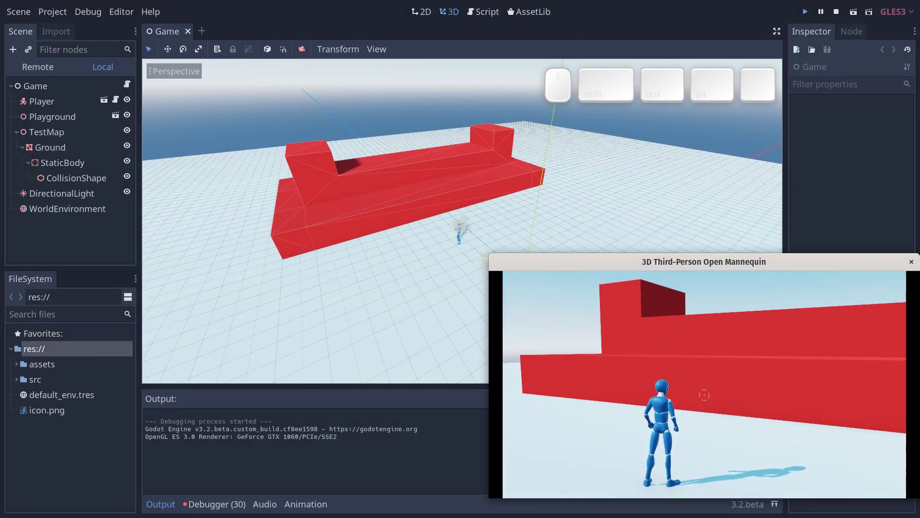
Enable camera override so the running game mirrors the editor view, then orbit toward the mannequin
key(Escape)
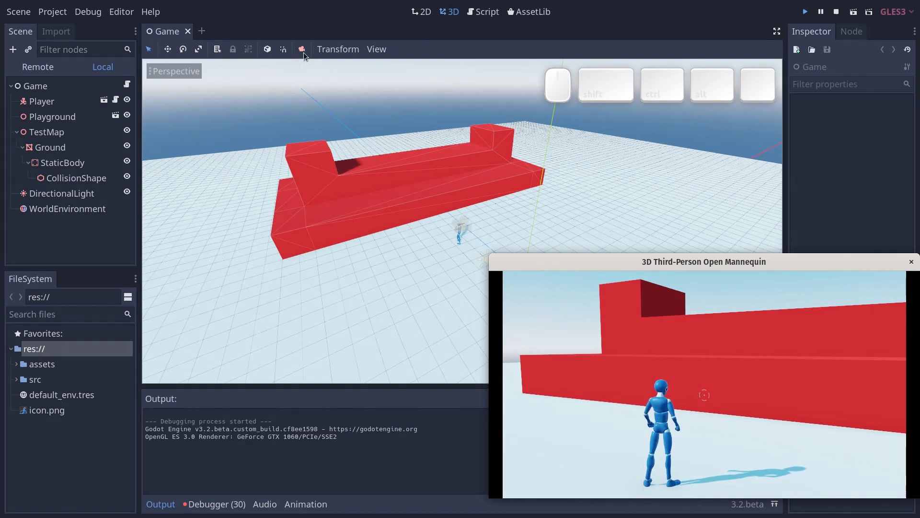
click(302, 56)
middle_click(311, 163)
drag(320, 178, 412, 174)
middle_click(371, 239)
drag(380, 243, 382, 231)
drag(413, 175, 331, 159)
Zoom and orbit in close to the mannequin beside the red wall
click(415, 174)
scroll(up, 3)
scroll(up, 3)
scroll(down, 3)
drag(416, 185, 365, 196)
scroll(up, 3)
scroll(down, 3)
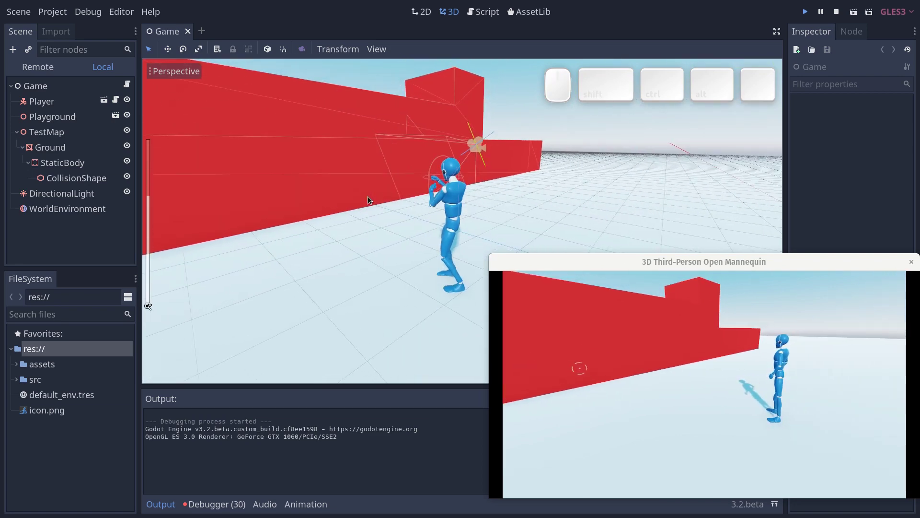
Orbit along the red wall, then switch to the front, right and top preset views
middle_click(383, 194)
scroll(down, 3)
drag(404, 190, 424, 185)
scroll(up, 3)
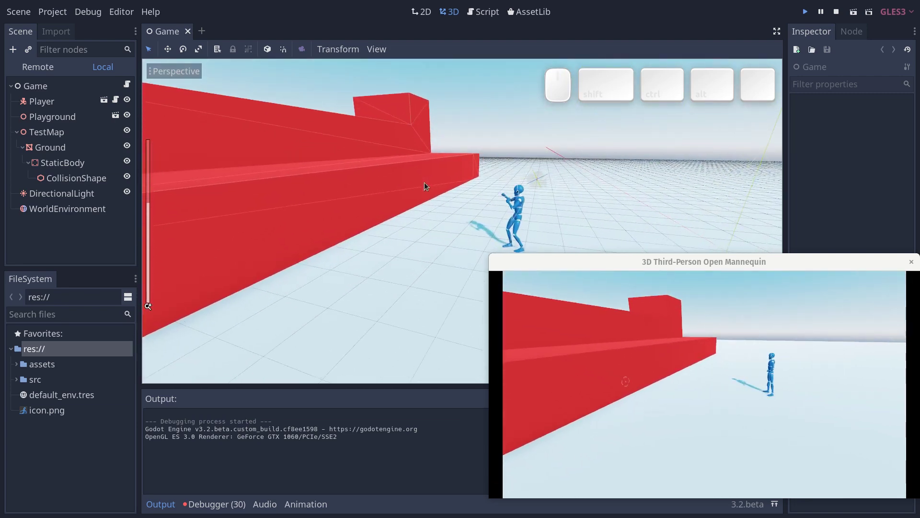
key(KP_1)
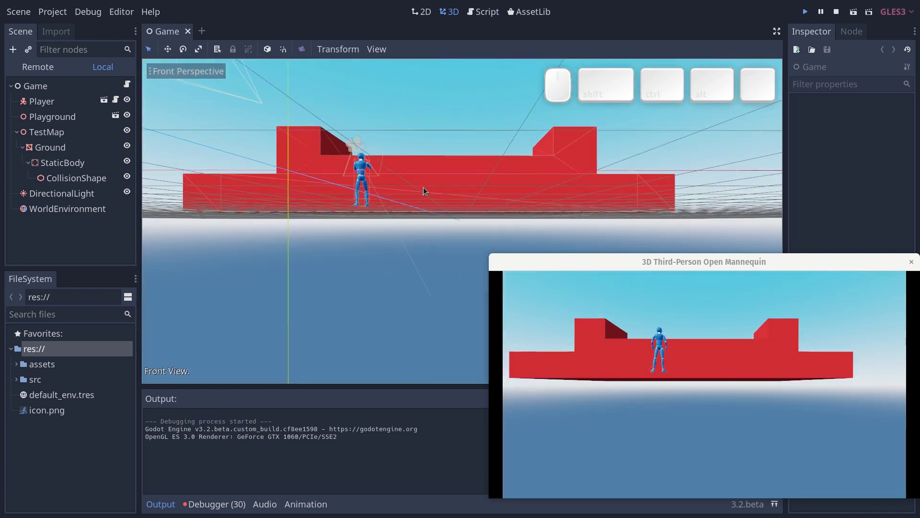
key(KP_3)
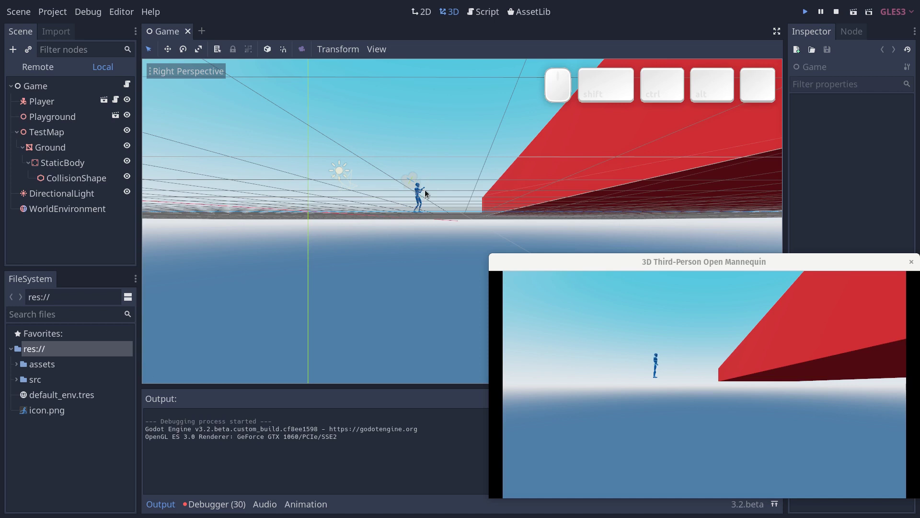
key(KP_7)
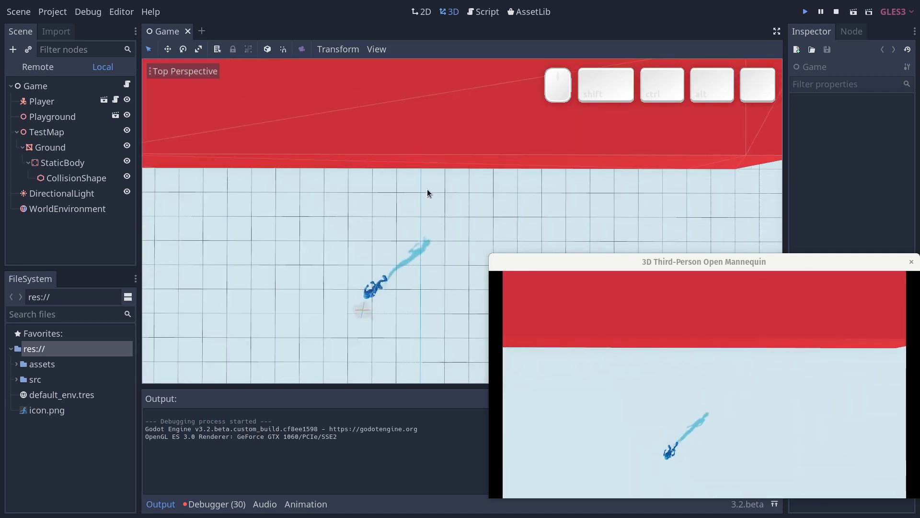
Switch to the rear, left and bottom preset views of the level
scroll(down, 3)
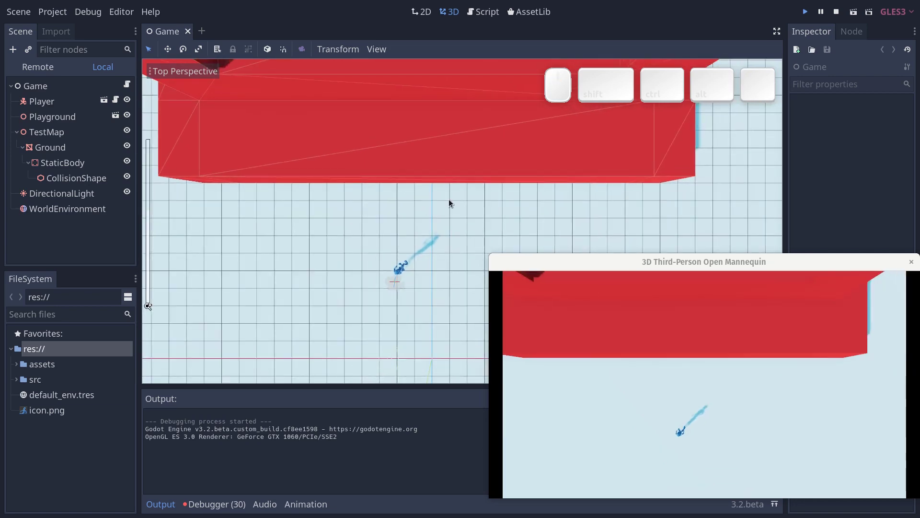
key(alt+KP_1)
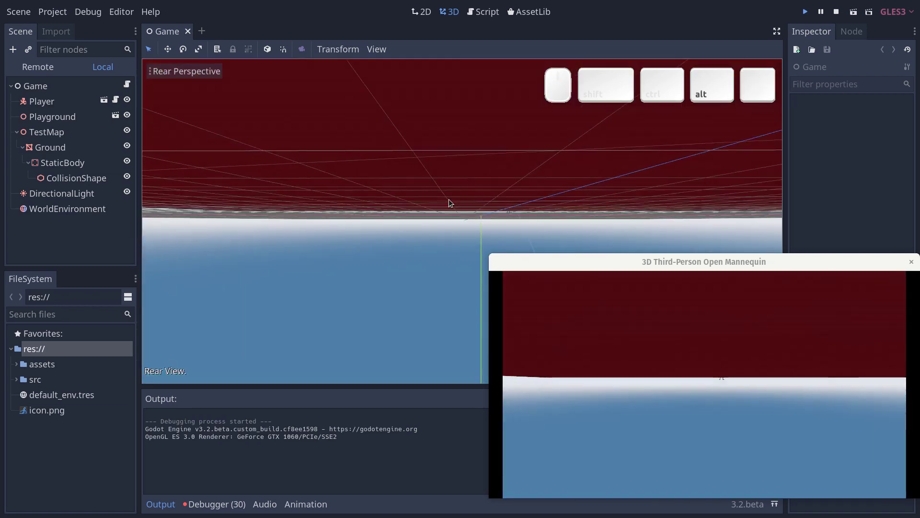
scroll(down, 3)
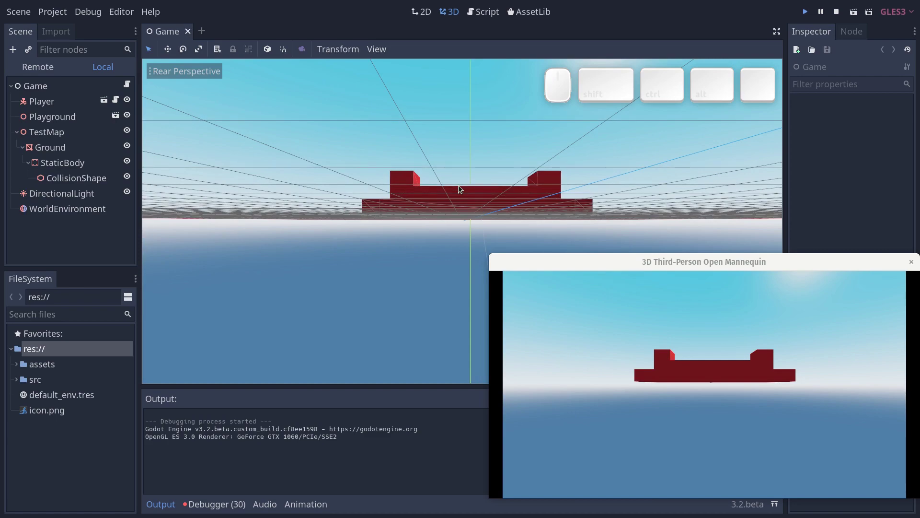
key(alt+KP_3)
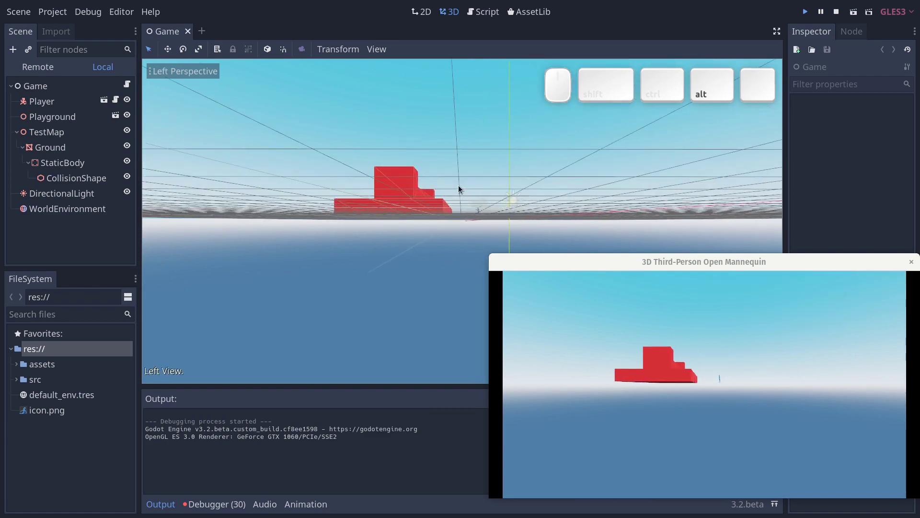
key(alt+KP_7)
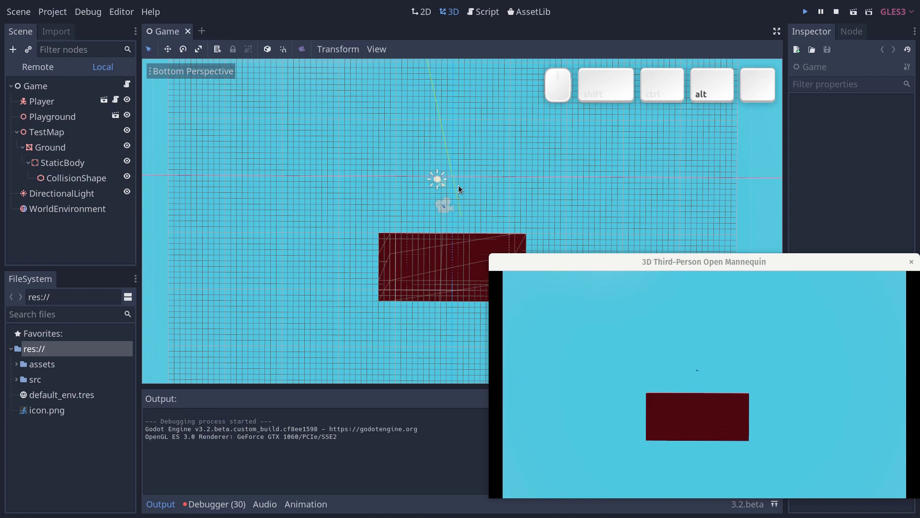
Return to a perspective overview of the level
key(alt+KP_7)
drag(352, 280, 419, 210)
scroll(up, 3)
scroll(down, 3)
Enter freelook with Shift+F and fly toward and along the red structure
key(shift+f)
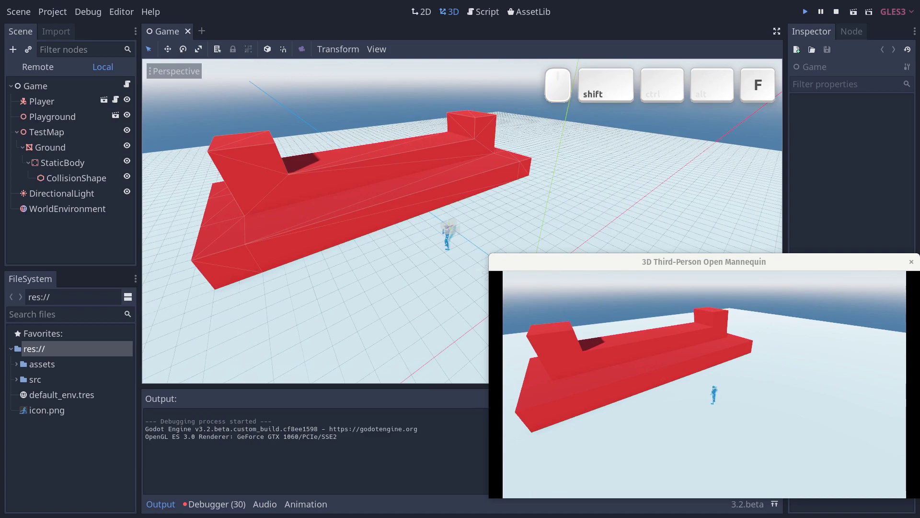
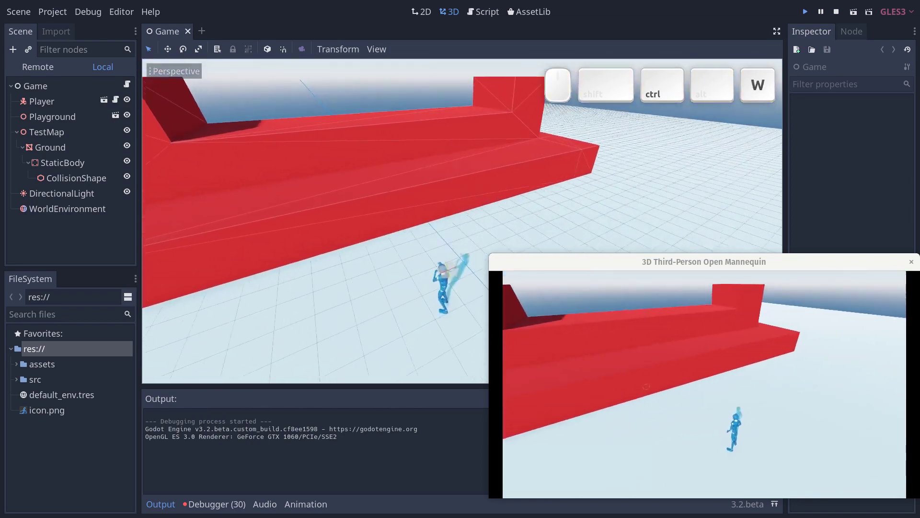
key(w)
key(s)
key(shift+d)
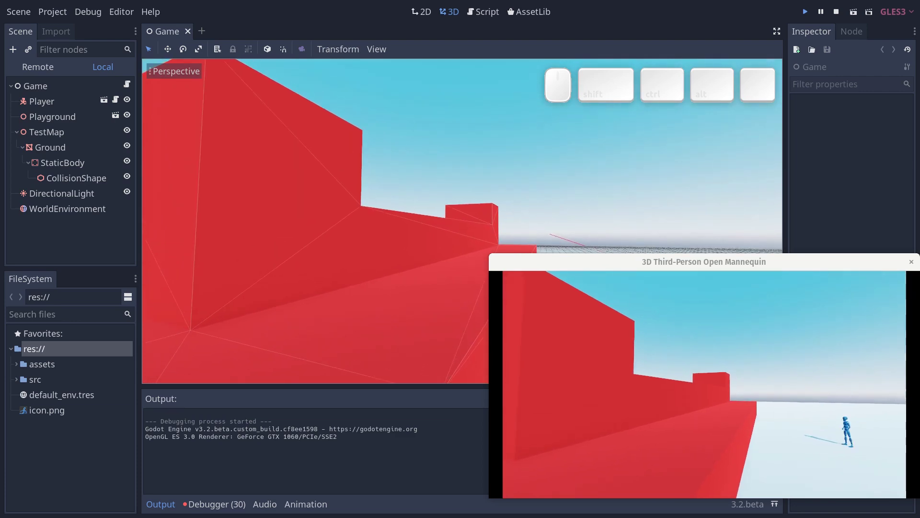
Fly past the red structure over open ground, then back toward the mannequin
key(d)
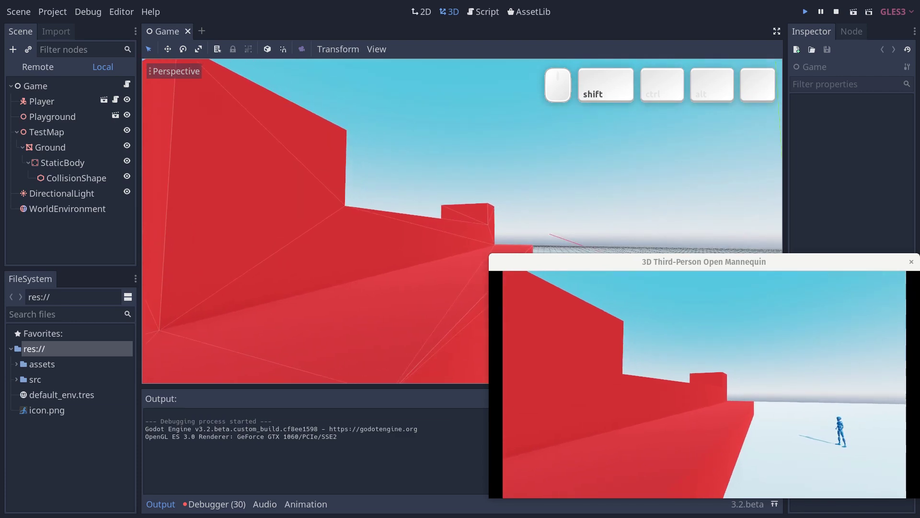
key(w)
key(d)
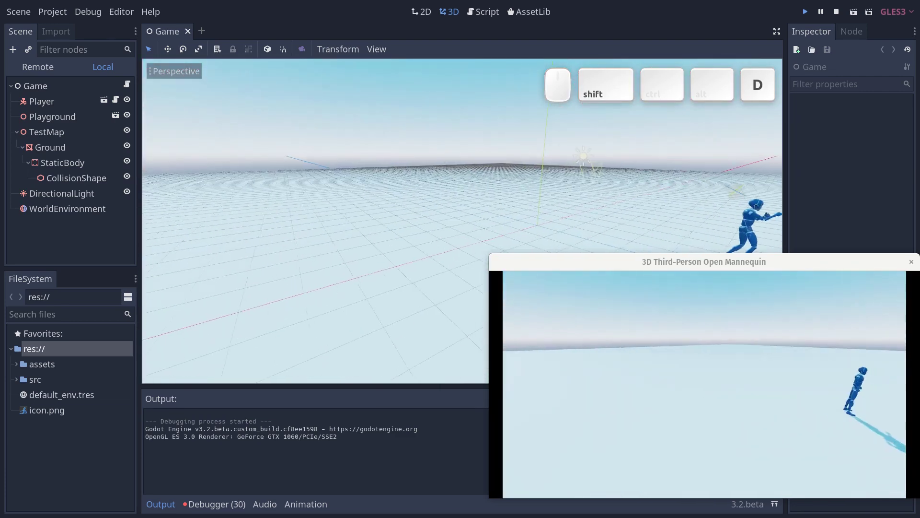
key(shift+w)
key(shift+a)
key(w)
key(s)
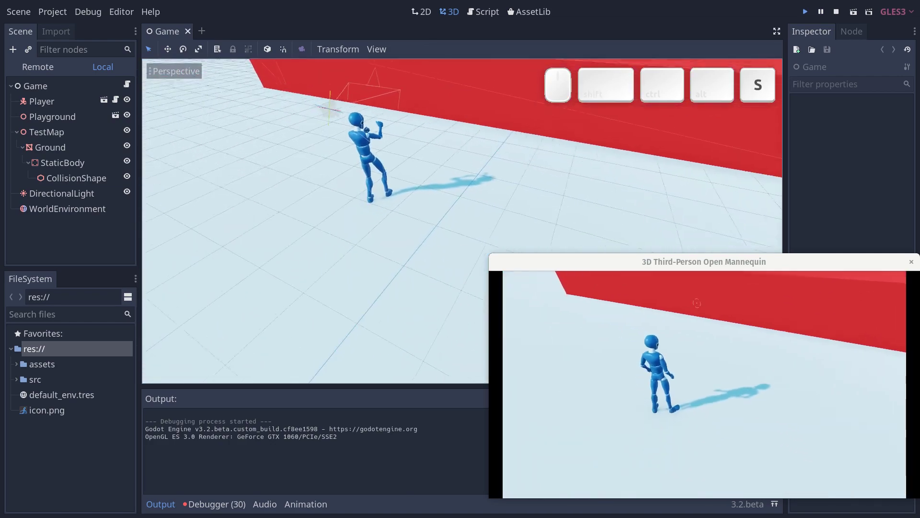
Fly in close and line the camera up just behind the mannequin facing the red wall
key(w)
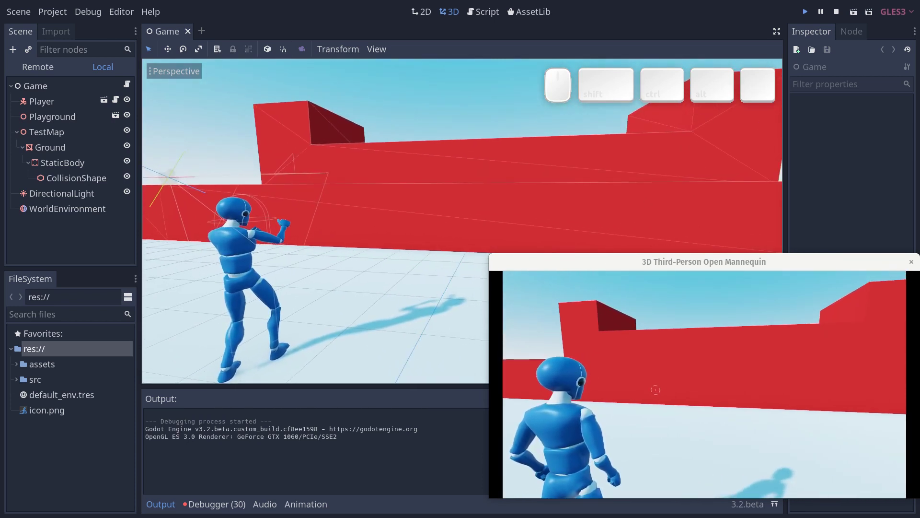
key(a)
key(d)
key(a)
key(d)
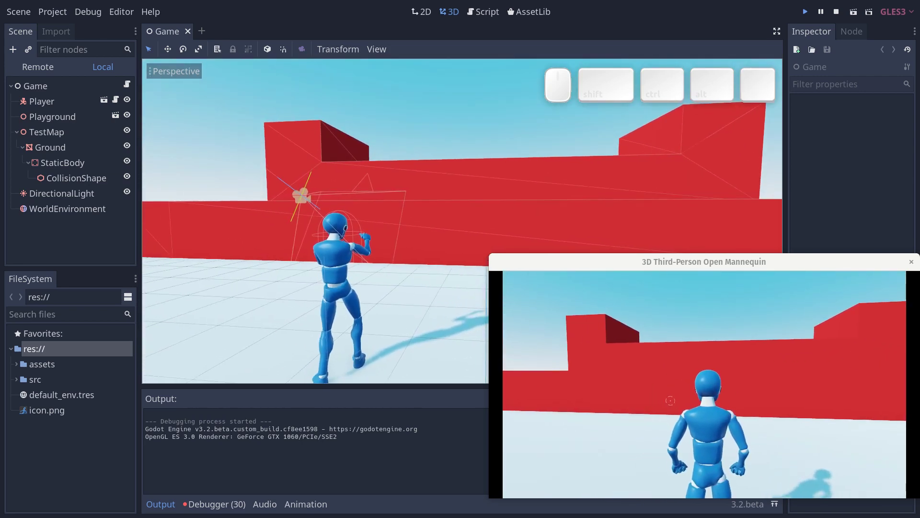